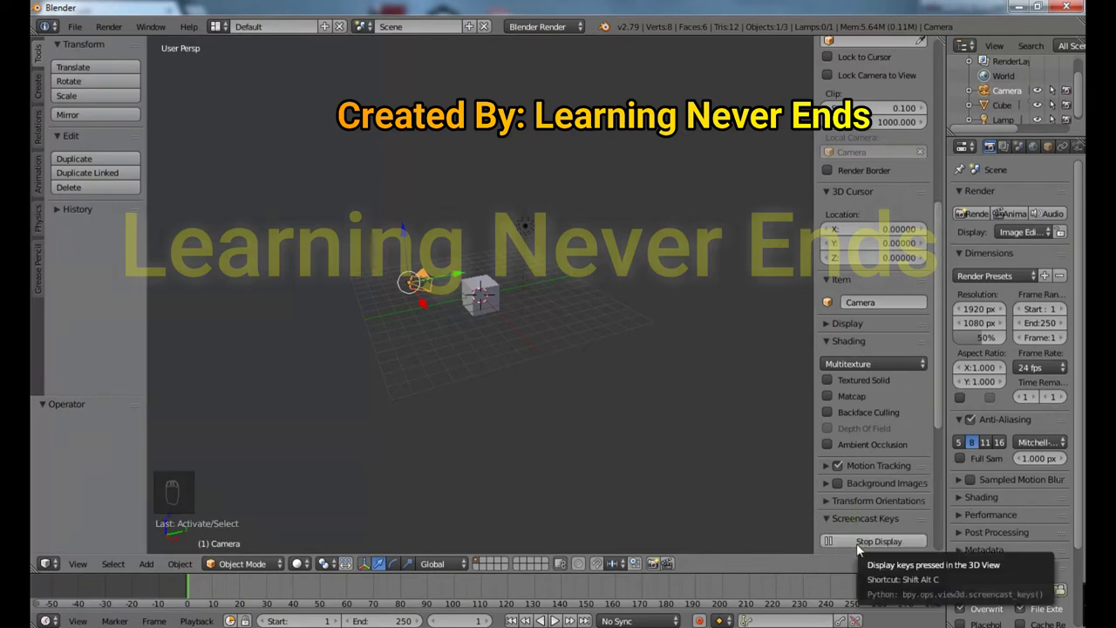
- Enable the Screencast Keys display from the 3D View properties panel
left_click_drag(476, 300, 471, 364)
left_click_drag(476, 355, 490, 304)
- Delete the default cube, leaving only the camera and lamp in the scene
key("Delete")
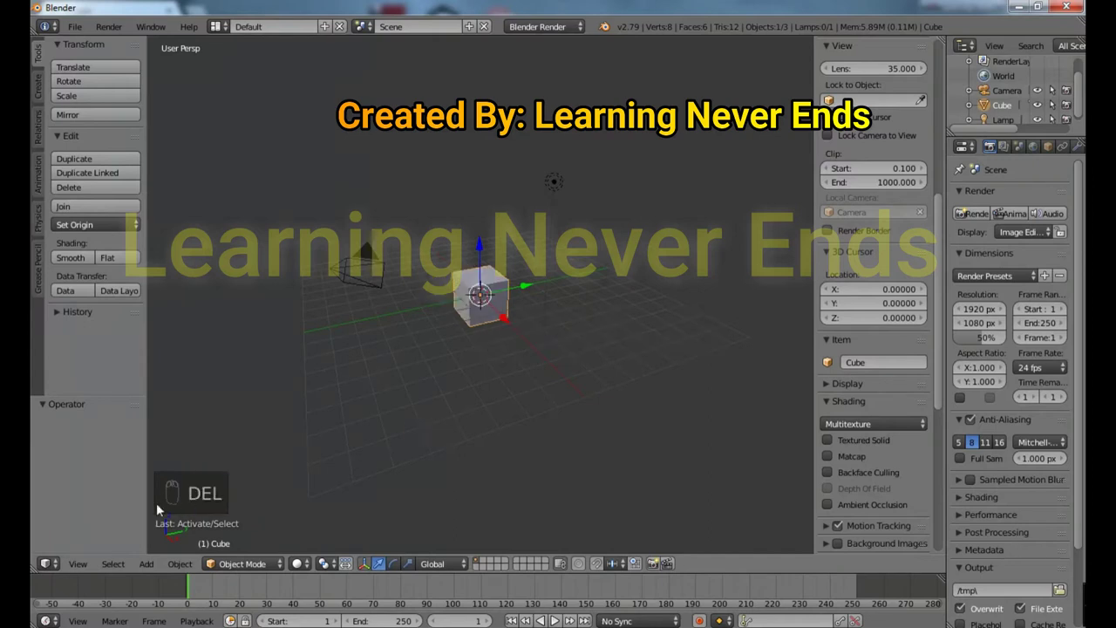
key("Return")
right_click(496, 302)
left_click(496, 302)
key("Delete")
right_click(496, 302)
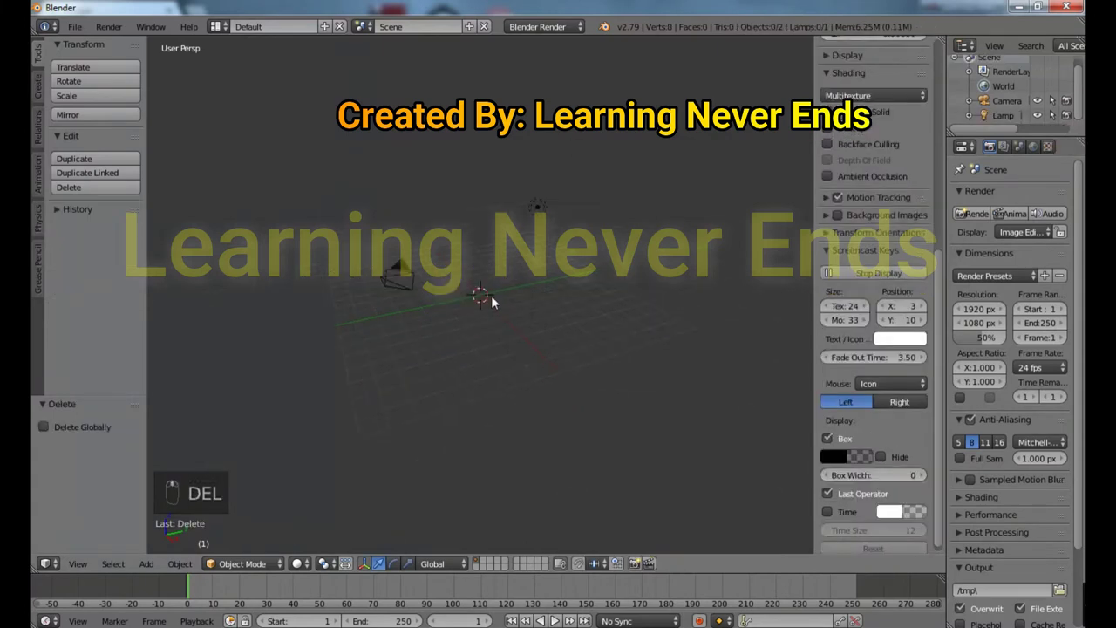